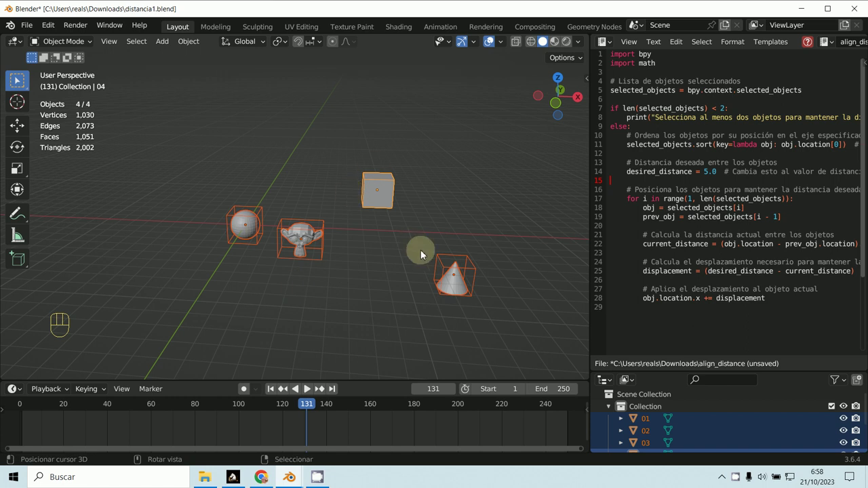
Step: Orbit the viewport around the four objects before showing the Align Tools sidebar
{"action": "middle_click", "coordinate": [388, 255]}
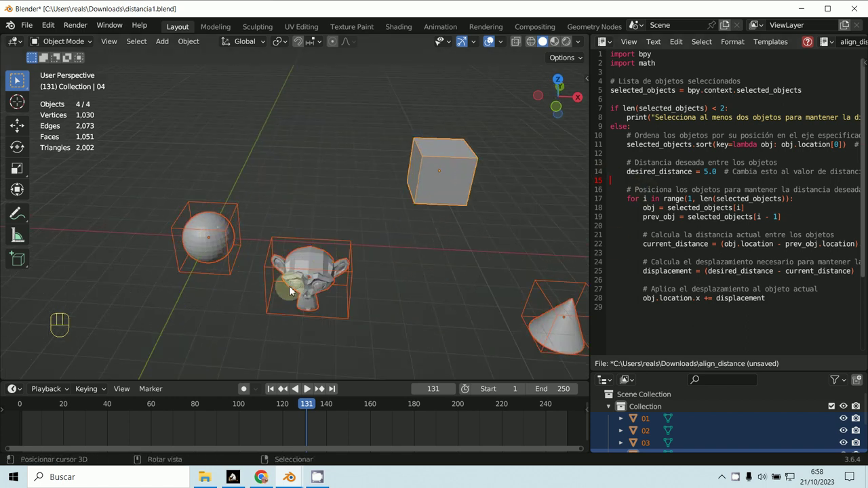
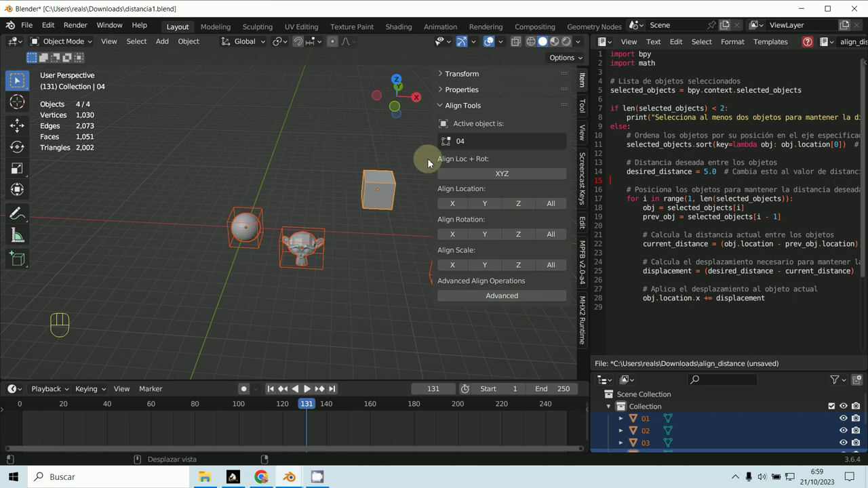
Step: From top then front orthographic views, use Align Location Z to bring all objects to the cone's height
{"action": "middle_click", "coordinate": [331, 249]}
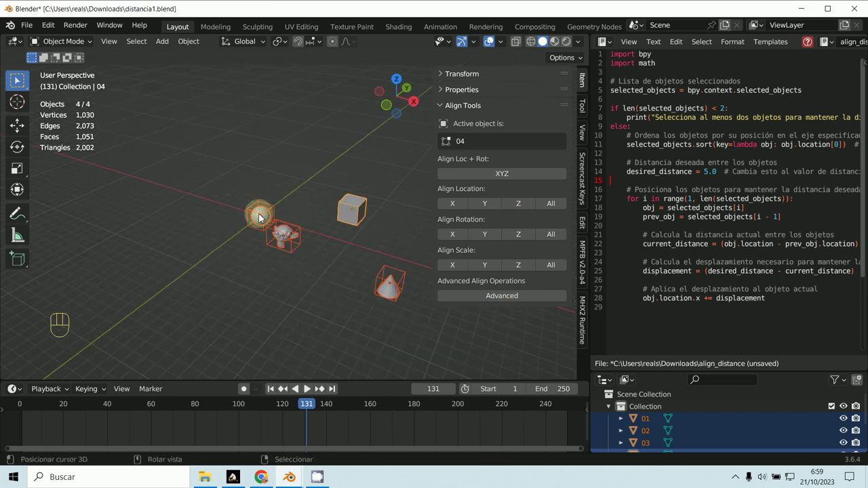
{"action": "right_click", "coordinate": [365, 215]}
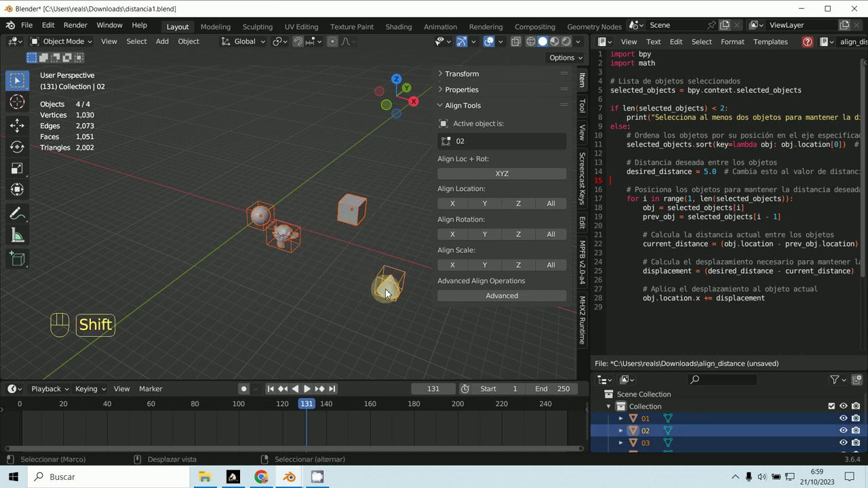
{"action": "middle_click", "coordinate": [268, 265]}
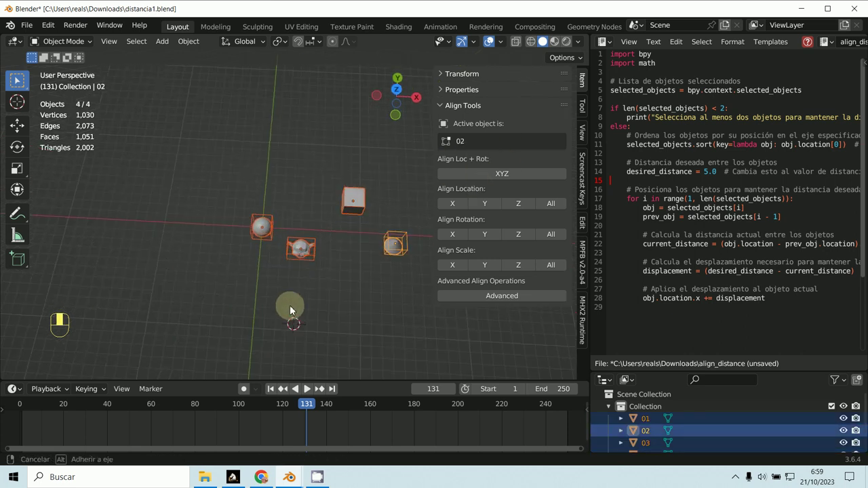
{"action": "key", "text": "KP_7"}
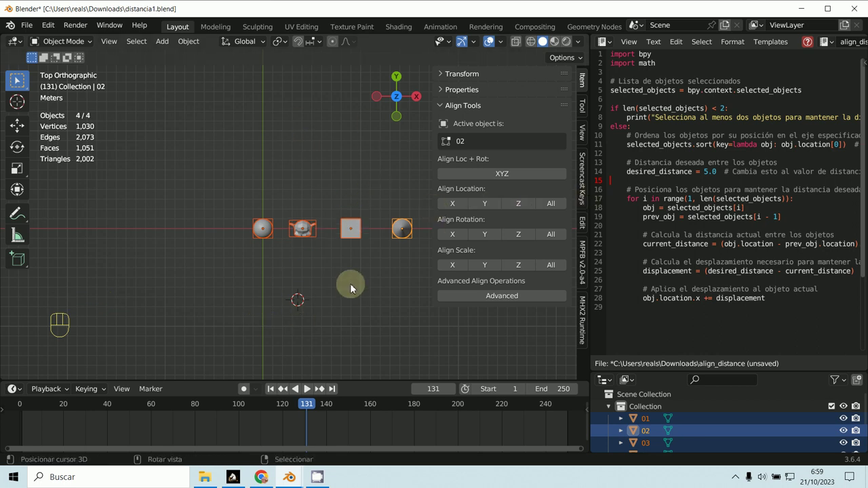
{"action": "key", "text": "KP_1"}
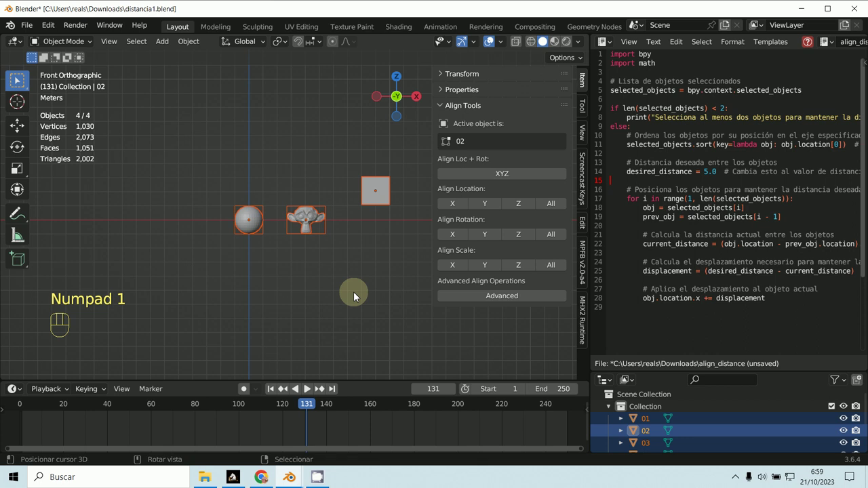
{"action": "left_click_drag", "start_coordinate": [347, 305], "coordinate": [268, 283]}
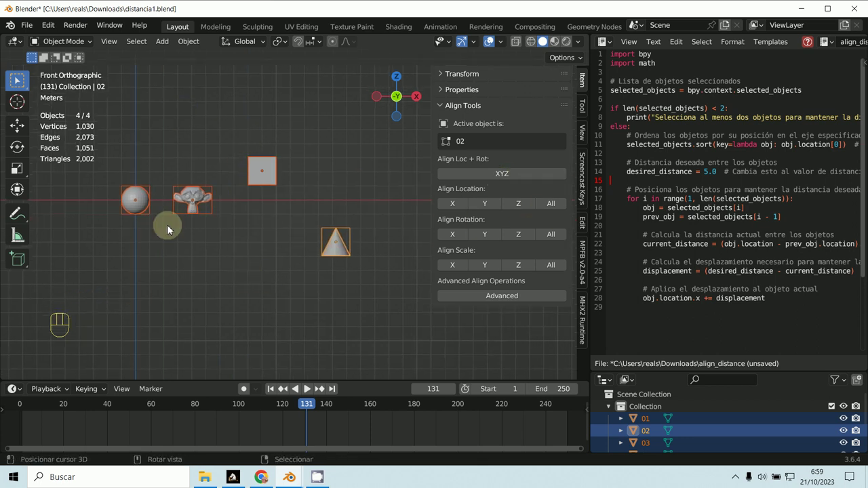
{"action": "left_click", "coordinate": [525, 209]}
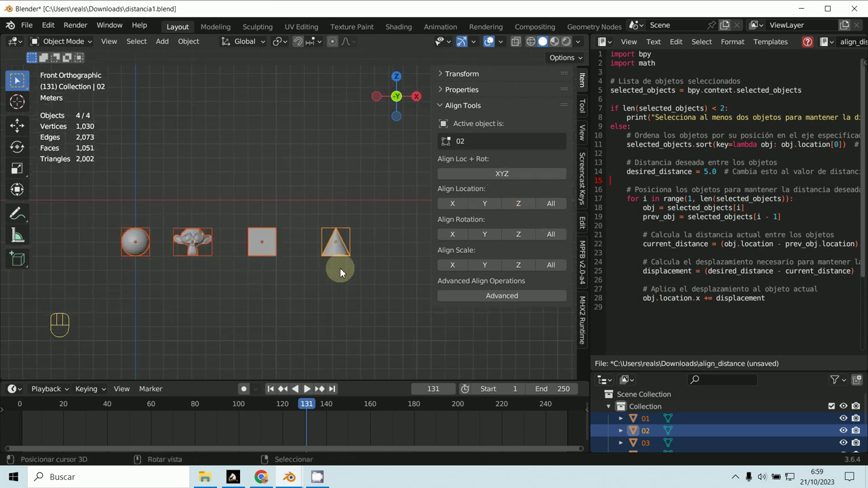
Step: Check the levelled row from the front, hide the sidebar with N and frame all four objects
{"action": "left_click_drag", "start_coordinate": [293, 278], "coordinate": [281, 311]}
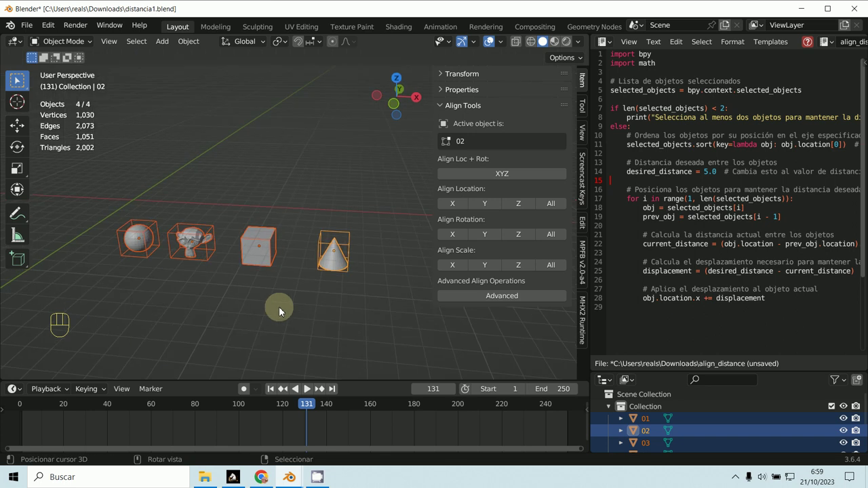
{"action": "key", "text": "KP_1"}
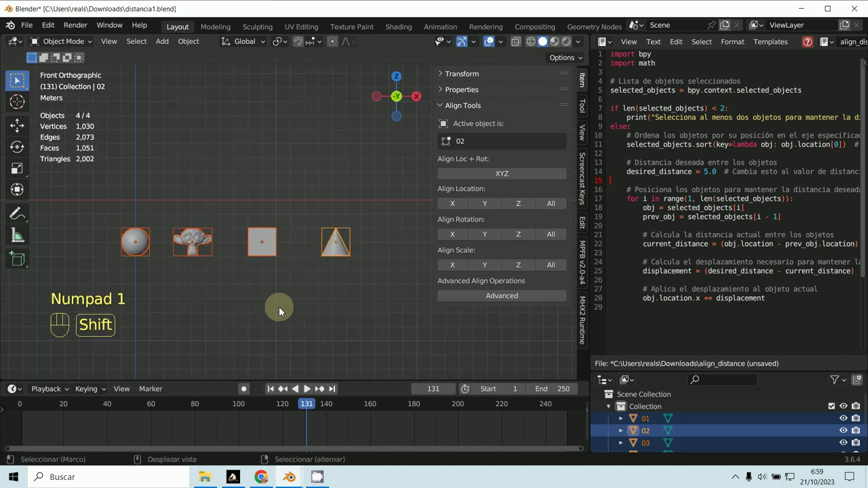
{"action": "middle_click", "coordinate": [322, 309]}
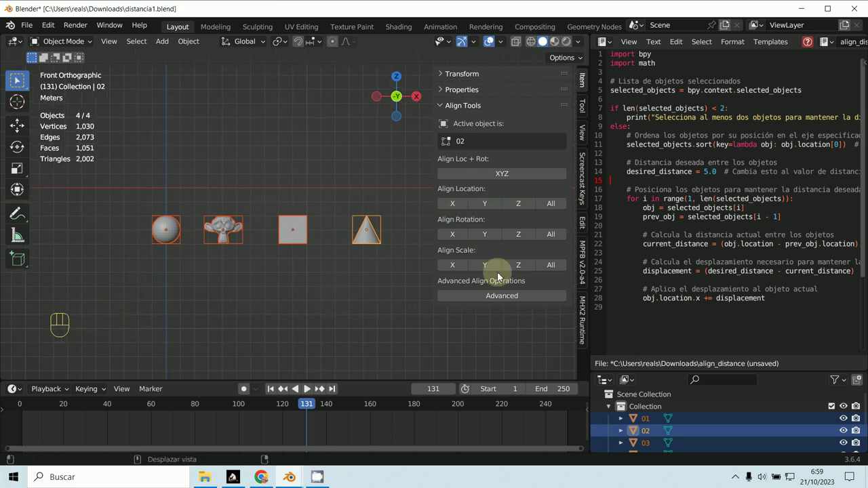
{"action": "key", "text": "n"}
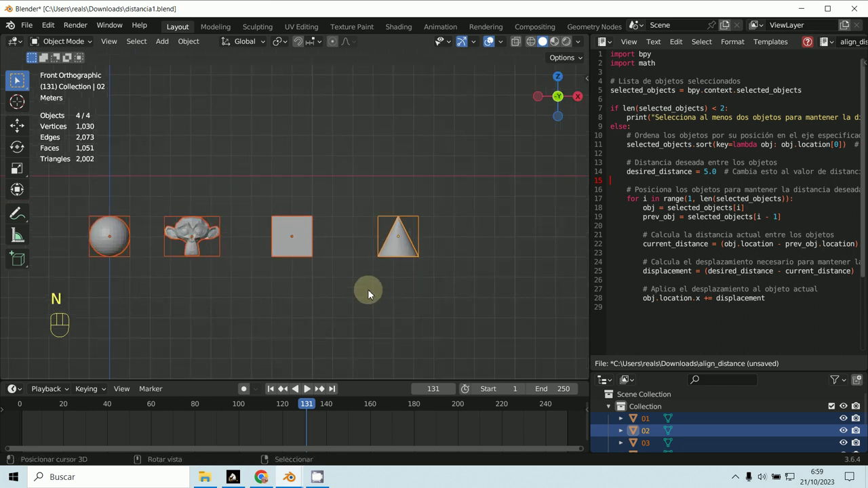
{"action": "middle_click", "coordinate": [409, 274]}
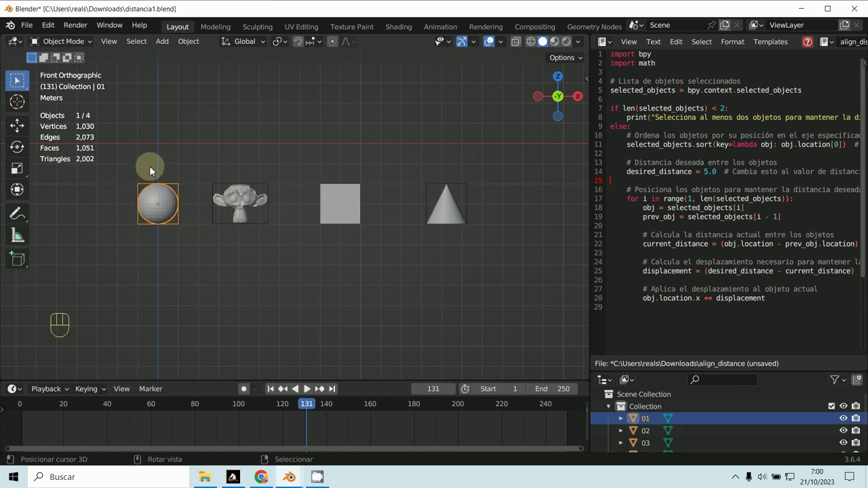
Step: Select every object and clear their locations with Alt+G so they stack at the world origin
{"action": "key", "text": "b"}
{"action": "left_click", "coordinate": [165, 213]}
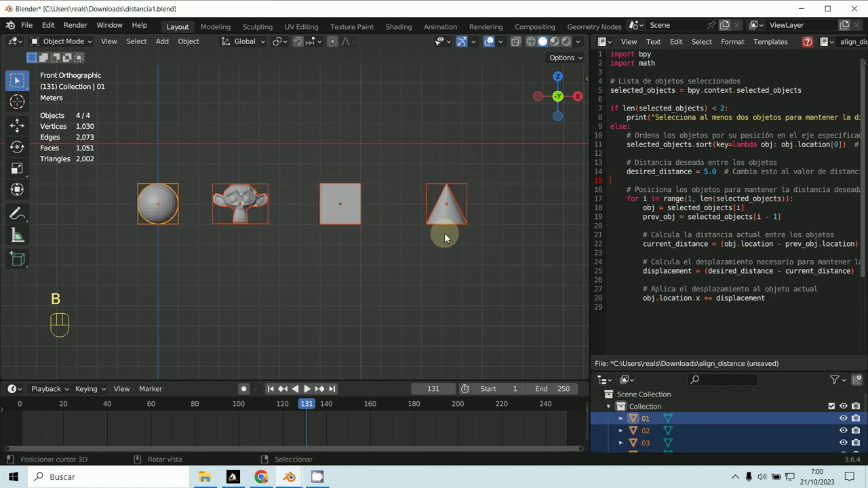
{"action": "key", "text": "alt+g"}
{"action": "middle_click", "coordinate": [259, 247]}
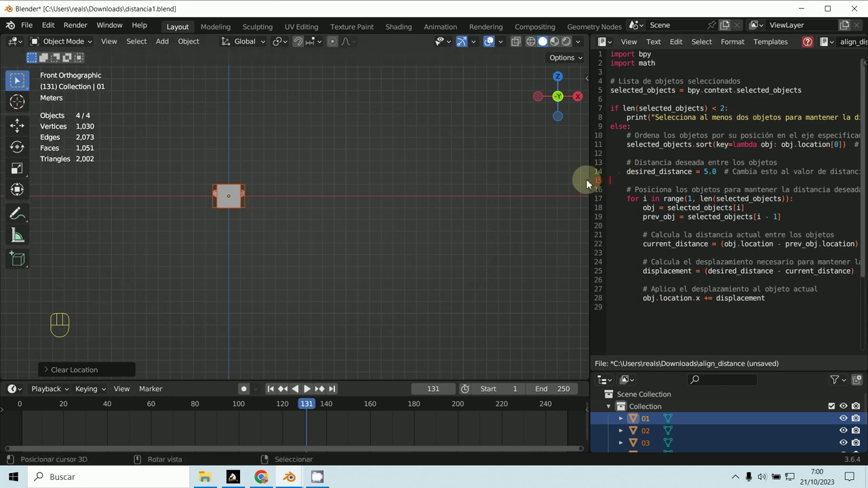
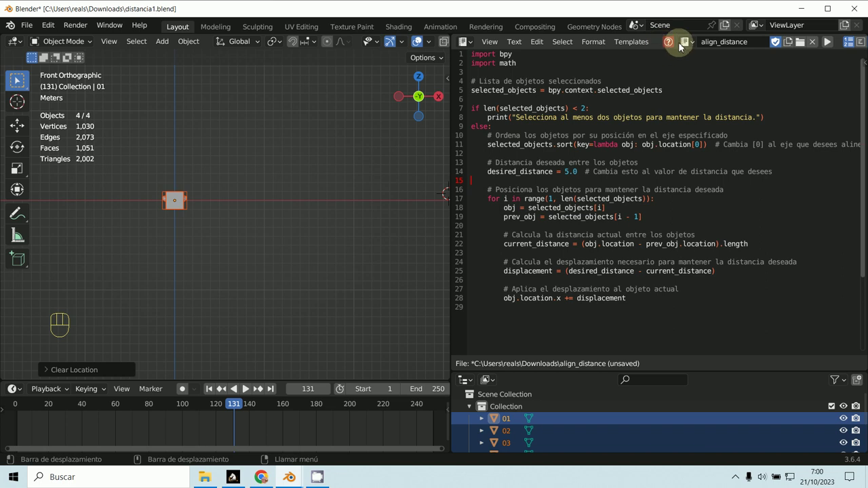
Step: Run the align_distance script, then grab the cube and slide it along X beside the cone
{"action": "left_click", "coordinate": [824, 47]}
{"action": "double_click", "coordinate": [828, 49]}
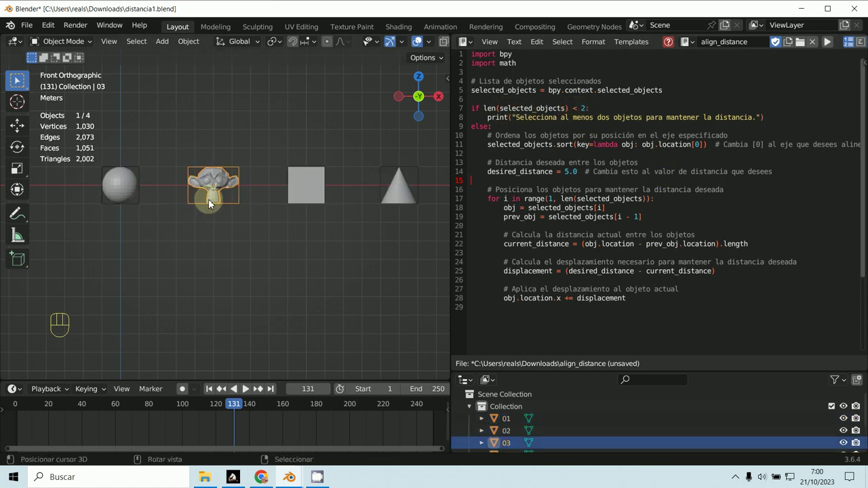
{"action": "key", "text": "g"}
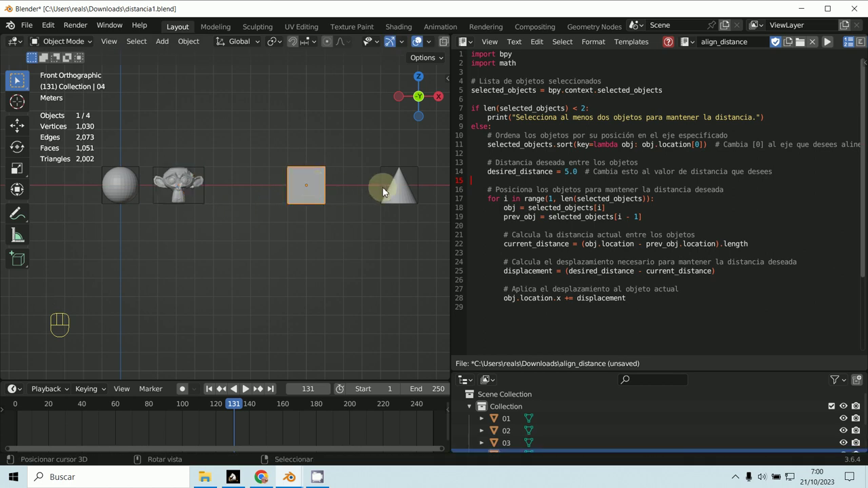
{"action": "key", "text": "g"}
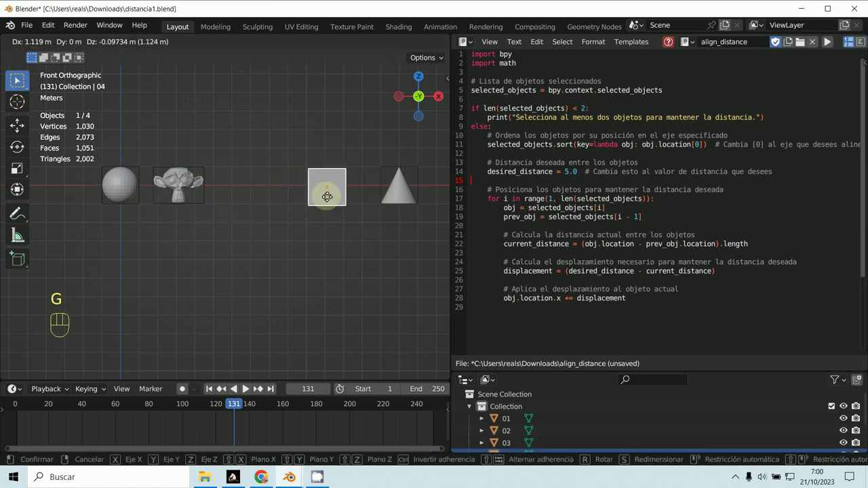
Step: Settle the cube's position against the cone and select all four objects for the script
{"action": "key", "text": "ctrl+z"}
{"action": "key", "text": "g"}
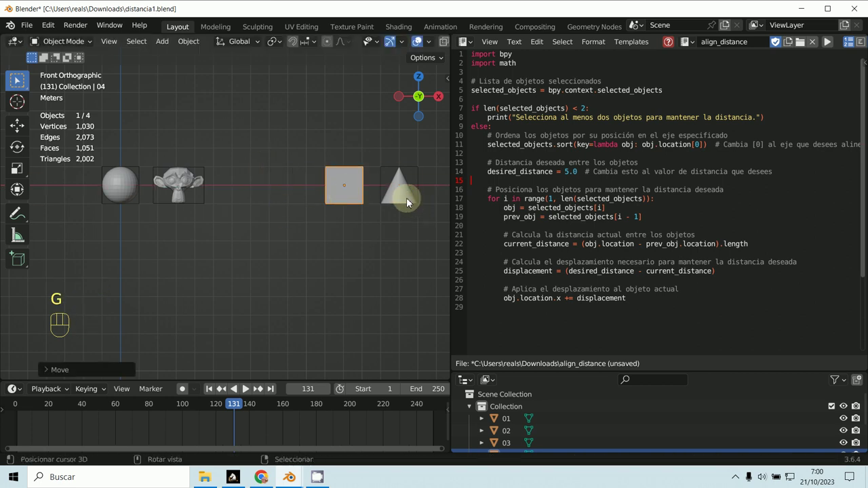
{"action": "key", "text": "g"}
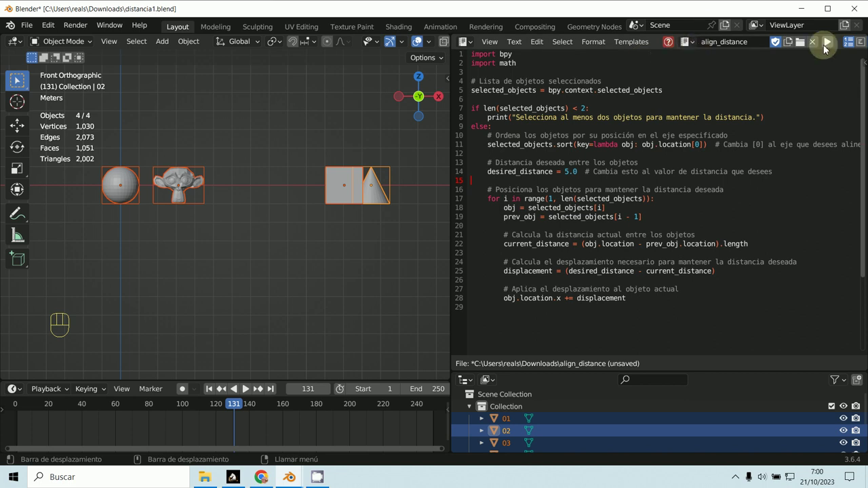
Step: Run the script, change desired_distance from 5.0 to 3.0 and rerun it to respace the row
{"action": "left_click", "coordinate": [828, 51]}
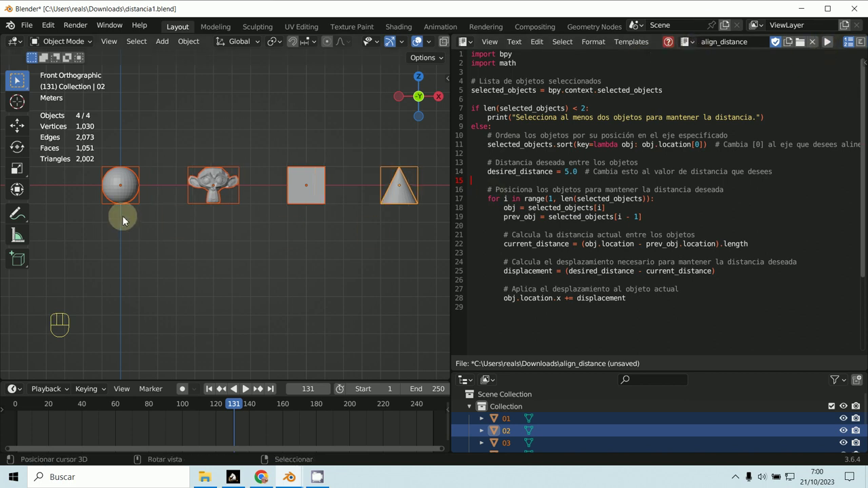
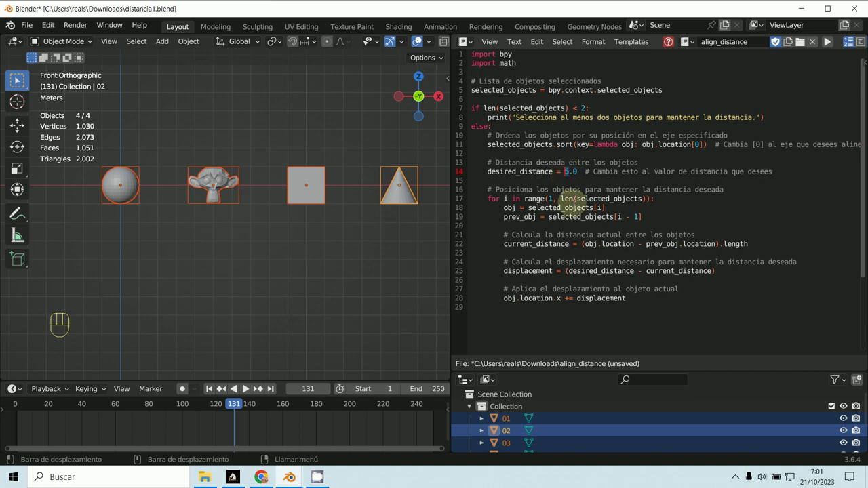
{"action": "key", "text": "KP_3"}
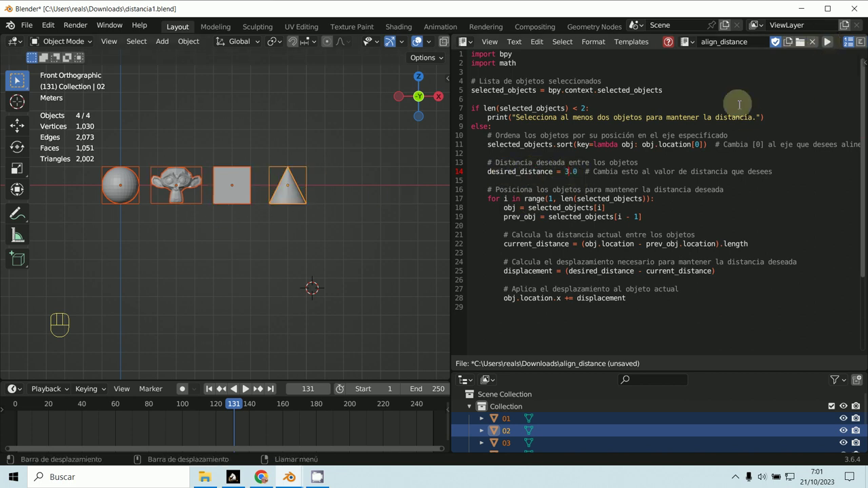
{"action": "left_click_drag", "start_coordinate": [244, 282], "coordinate": [309, 292]}
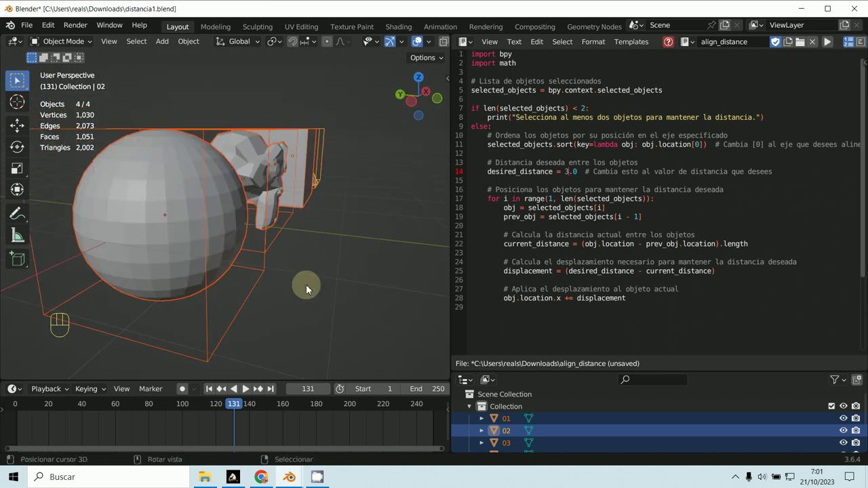
{"action": "key", "text": "KP_1"}
{"action": "left_click_drag", "start_coordinate": [261, 294], "coordinate": [333, 297]}
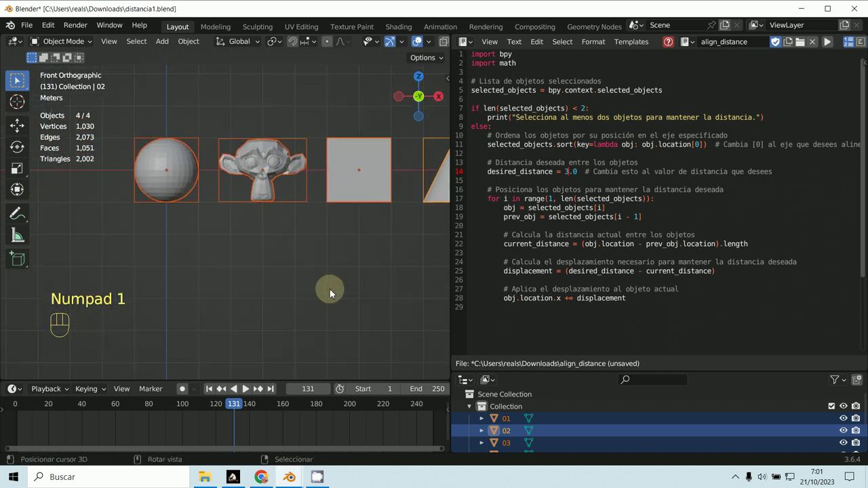
{"action": "middle_click", "coordinate": [287, 287]}
{"action": "key", "text": "KP_1"}
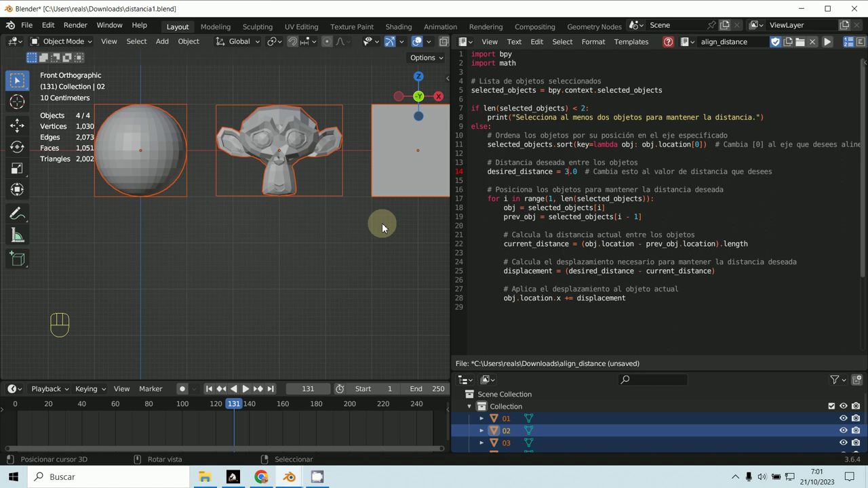
{"action": "left_click_drag", "start_coordinate": [373, 205], "coordinate": [335, 222]}
{"action": "left_click_drag", "start_coordinate": [300, 235], "coordinate": [266, 250]}
{"action": "left_click_drag", "start_coordinate": [268, 234], "coordinate": [311, 250]}
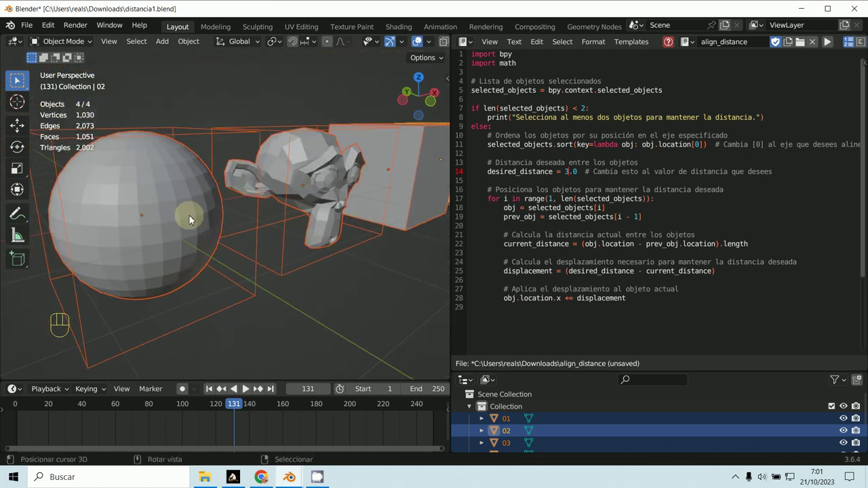
{"action": "middle_click", "coordinate": [339, 238]}
{"action": "key", "text": "KP_1"}
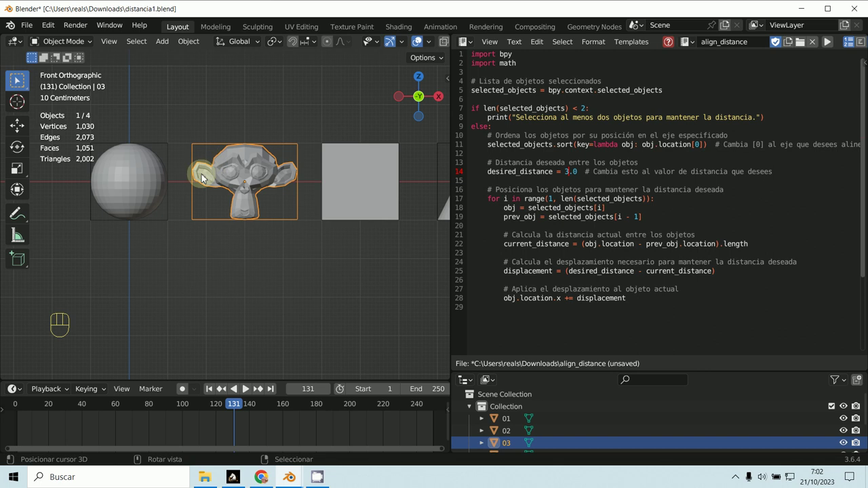
Step: Orbit and zoom out to a perspective view showing the whole evenly spaced row of four objects
{"action": "key", "text": "KP_7"}
{"action": "left_click_drag", "start_coordinate": [301, 228], "coordinate": [284, 78]}
{"action": "key", "text": "KP_1"}
{"action": "left_click_drag", "start_coordinate": [345, 200], "coordinate": [298, 230]}
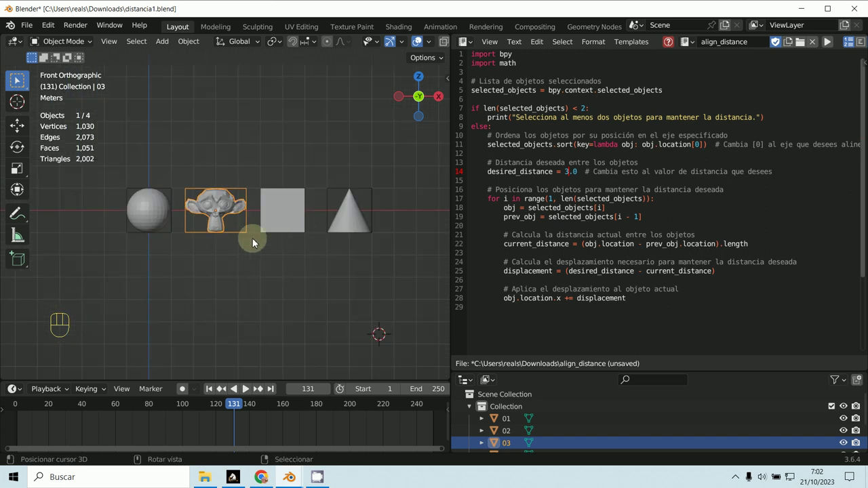
{"action": "left_click_drag", "start_coordinate": [283, 259], "coordinate": [281, 283]}
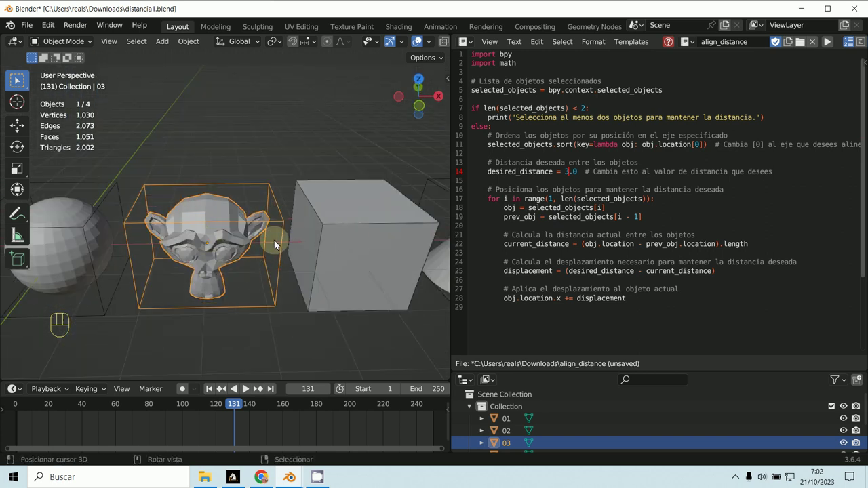
{"action": "left_click_drag", "start_coordinate": [257, 285], "coordinate": [266, 291]}
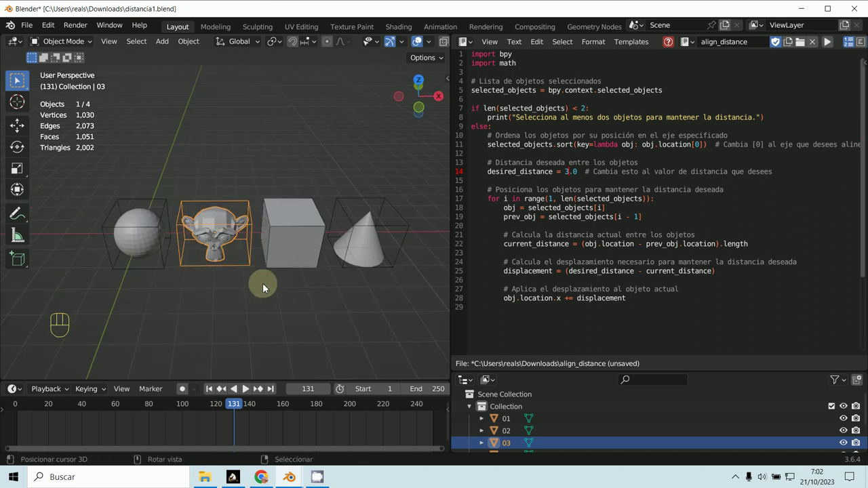
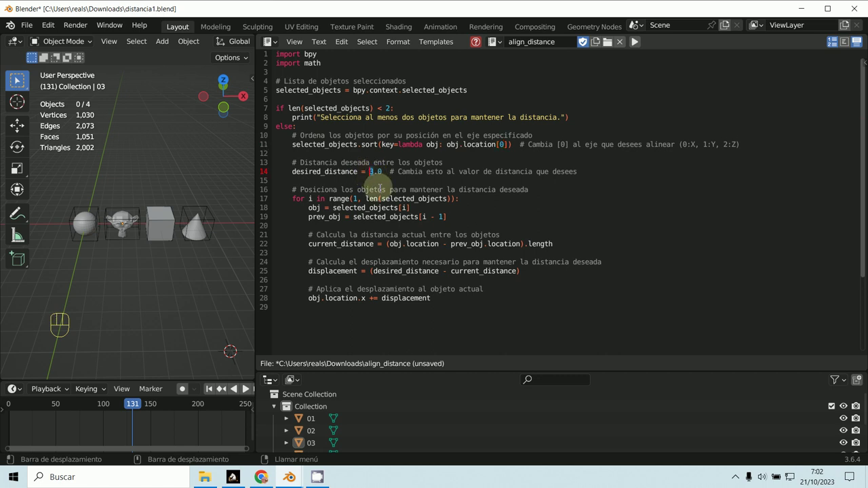
Step: Replace 3.0 with 5.0 as desired_distance on line 14 of the script
{"action": "key", "text": "KP_5"}
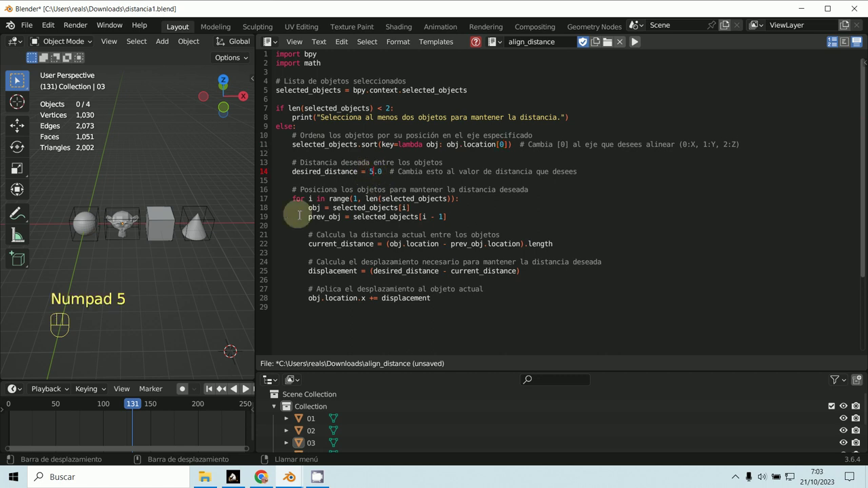
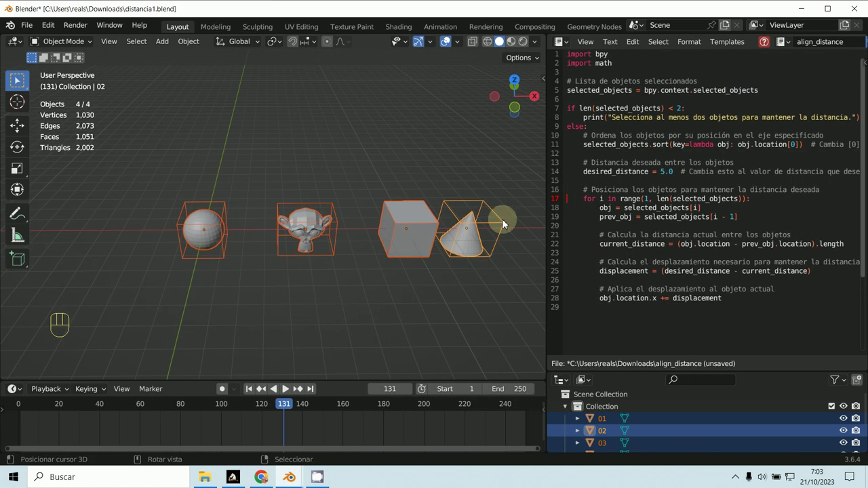
Step: Return to front view and resize the editor split before running the script at distance 5.0
{"action": "key", "text": "KP_1"}
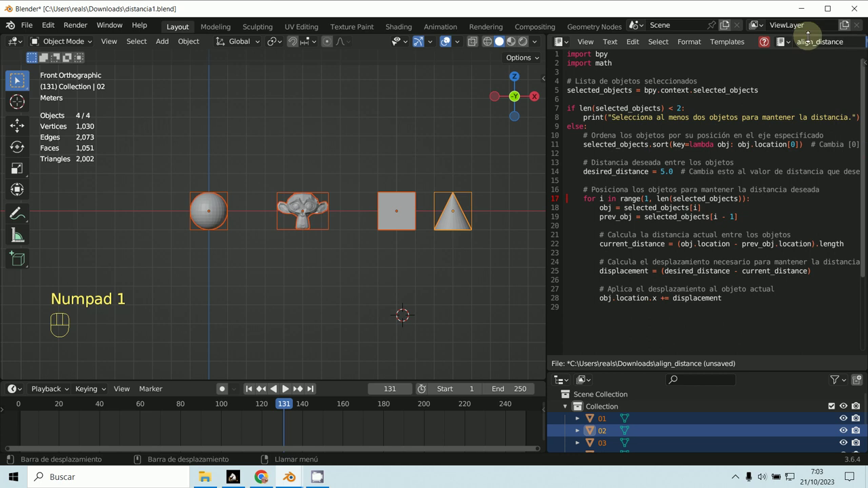
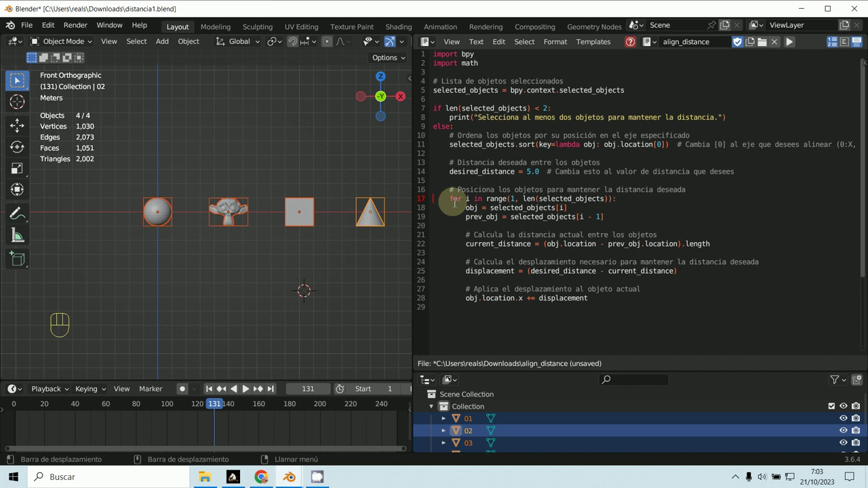
{"action": "left_click_drag", "start_coordinate": [352, 251], "coordinate": [345, 243]}
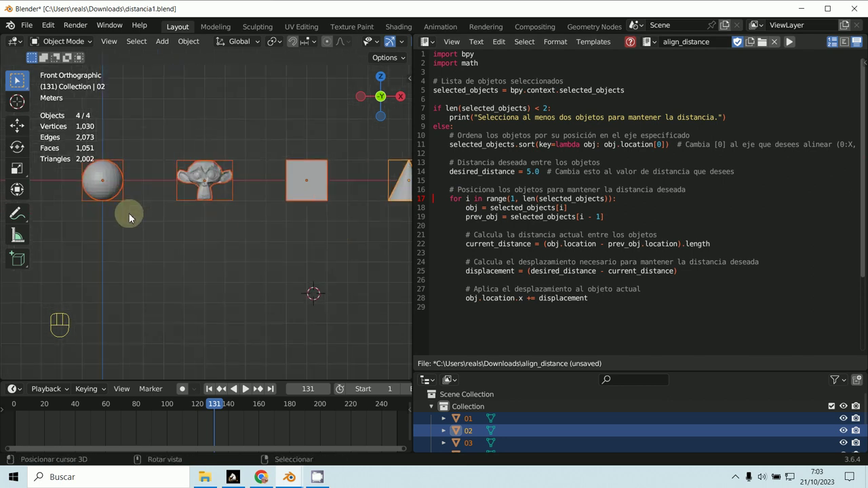